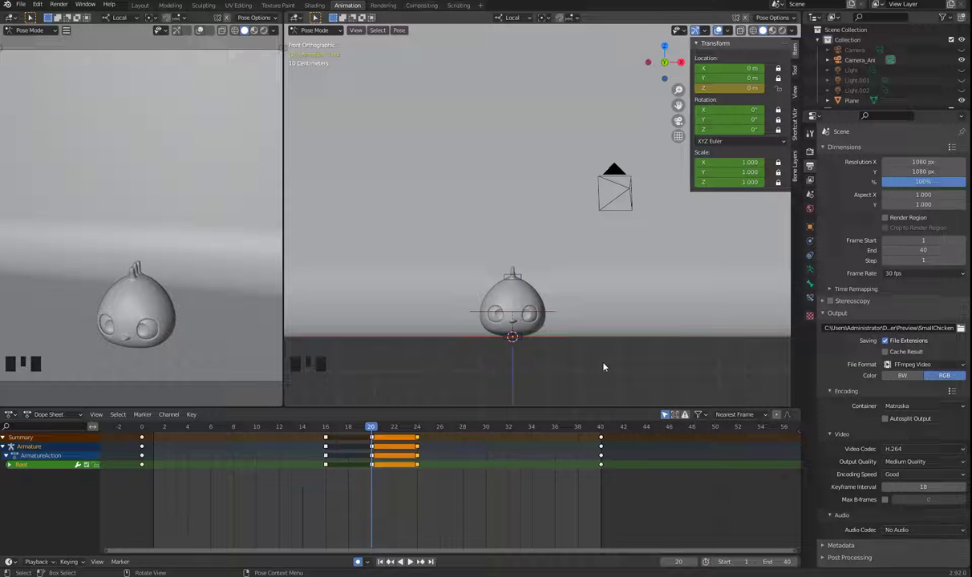
Step: Scrub the Root bone's bounce keys around frames 14–20, then deselect the Root bone
{"action": "left_click_drag", "start_coordinate": [369, 426], "coordinate": [335, 439]}
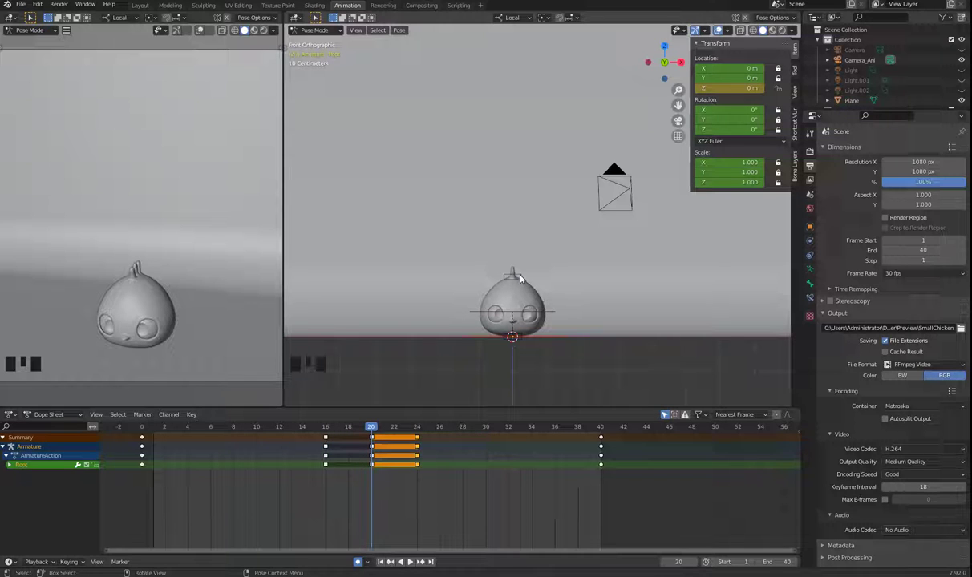
{"action": "left_click", "coordinate": [524, 277]}
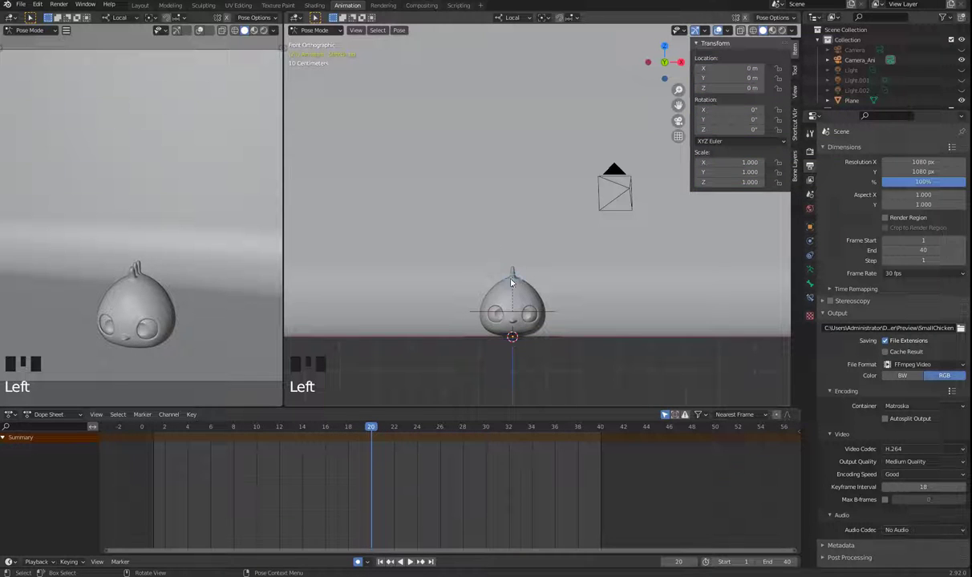
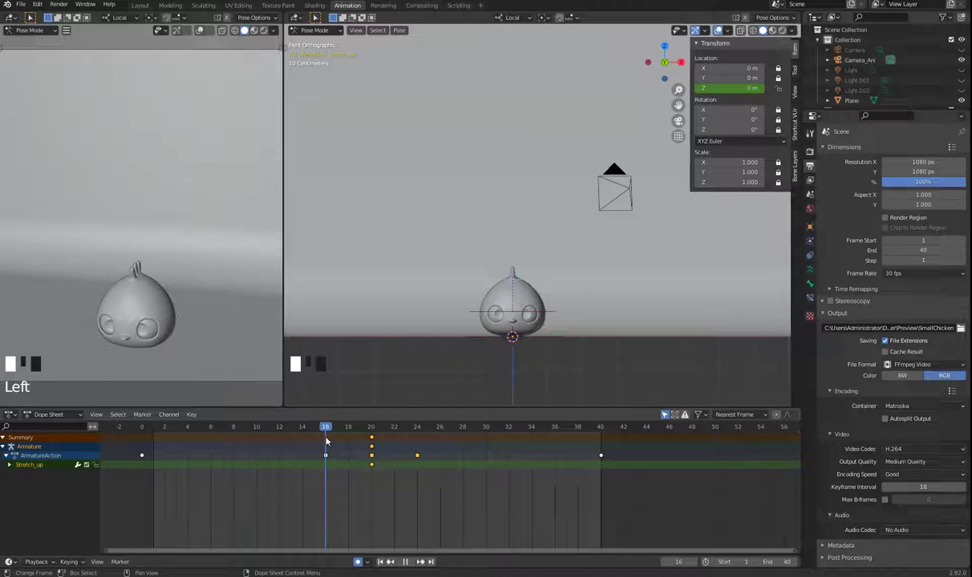
Step: Key Stretch_up at frames 16 and 24 and raise it to about Z 0.78 m at frame 20
{"action": "left_click_drag", "start_coordinate": [371, 475], "coordinate": [308, 465]}
{"action": "key", "text": "shift+d"}
{"action": "key", "text": "shift+d"}
{"action": "left_click_drag", "start_coordinate": [295, 429], "coordinate": [519, 276]}
{"action": "key", "text": "g"}
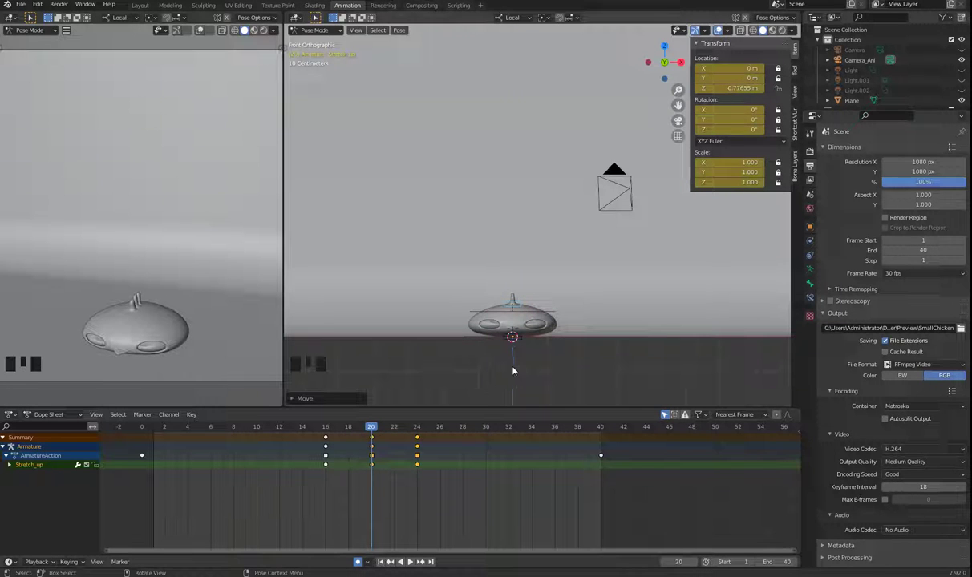
Step: Play the bounce and bring the chicken into view, undoing a stray move
{"action": "key", "text": "space"}
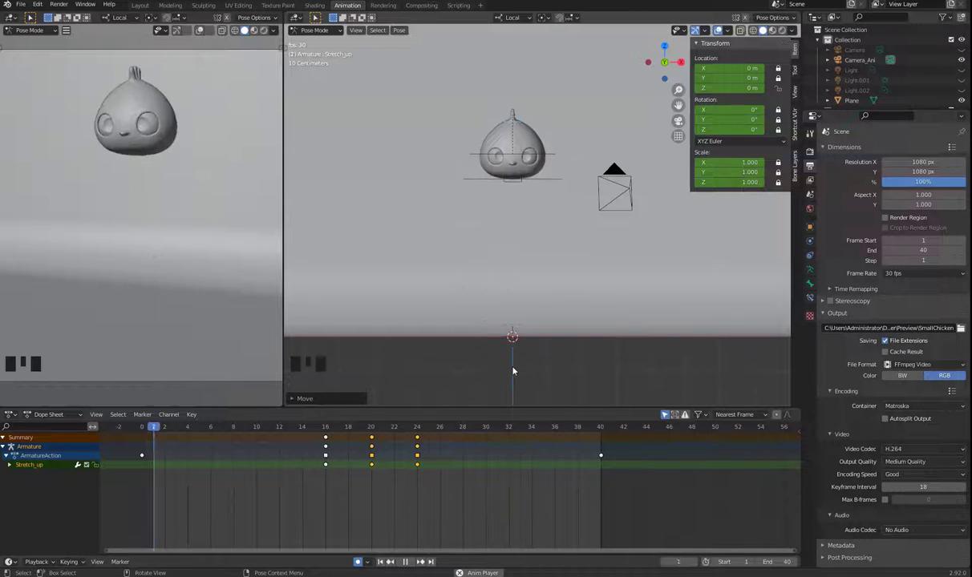
{"action": "left_click_drag", "start_coordinate": [520, 374], "coordinate": [148, 279]}
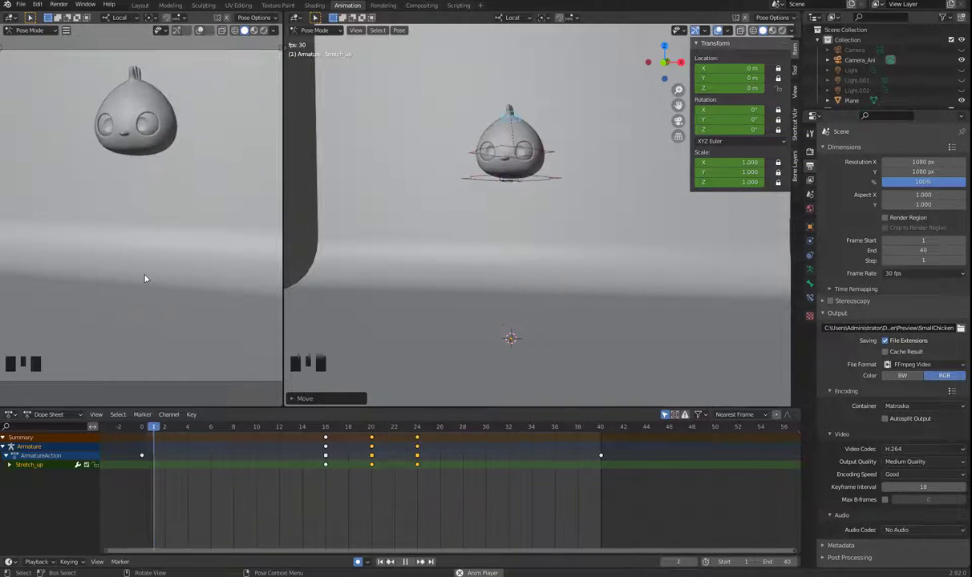
{"action": "key", "text": "space"}
{"action": "left_click_drag", "start_coordinate": [331, 429], "coordinate": [557, 341]}
{"action": "key", "text": "ctrl+z"}
Step: Select the Root bone and shift its later bounce keyframes along the Dope Sheet
{"action": "left_click", "coordinate": [552, 350]}
{"action": "left_click_drag", "start_coordinate": [332, 462], "coordinate": [459, 315]}
{"action": "key", "text": "space"}
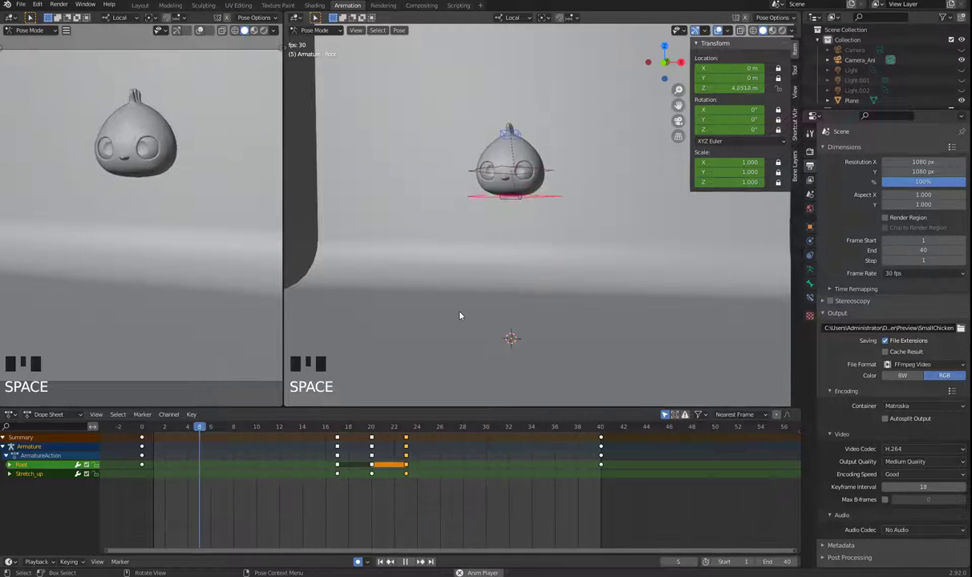
{"action": "key", "text": "space"}
{"action": "left_click_drag", "start_coordinate": [414, 476], "coordinate": [331, 431]}
{"action": "key", "text": "space"}
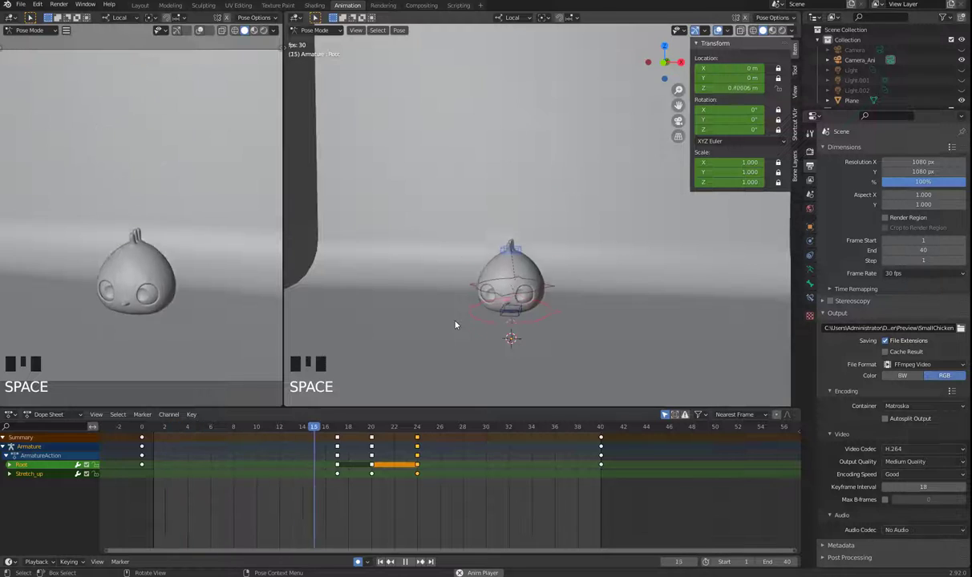
Step: Retime the last Root keys so the bounce sits on frames 16, 20 and 24, then play it back
{"action": "key", "text": "space"}
{"action": "left_click_drag", "start_coordinate": [340, 459], "coordinate": [514, 300]}
{"action": "key", "text": "space"}
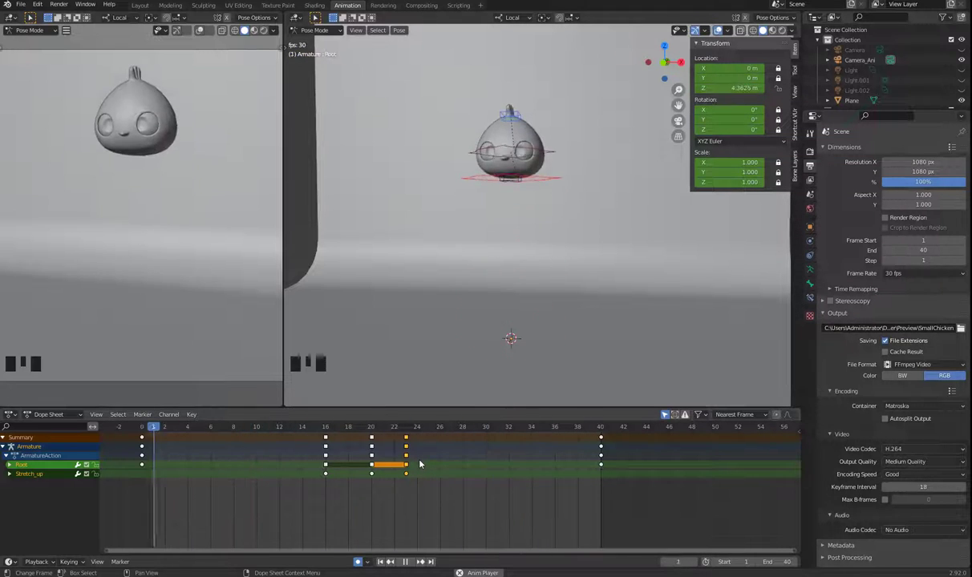
{"action": "key", "text": "space"}
Step: Orbit and zoom the viewport around the chicken during playback
{"action": "left_click_drag", "start_coordinate": [320, 432], "coordinate": [498, 426]}
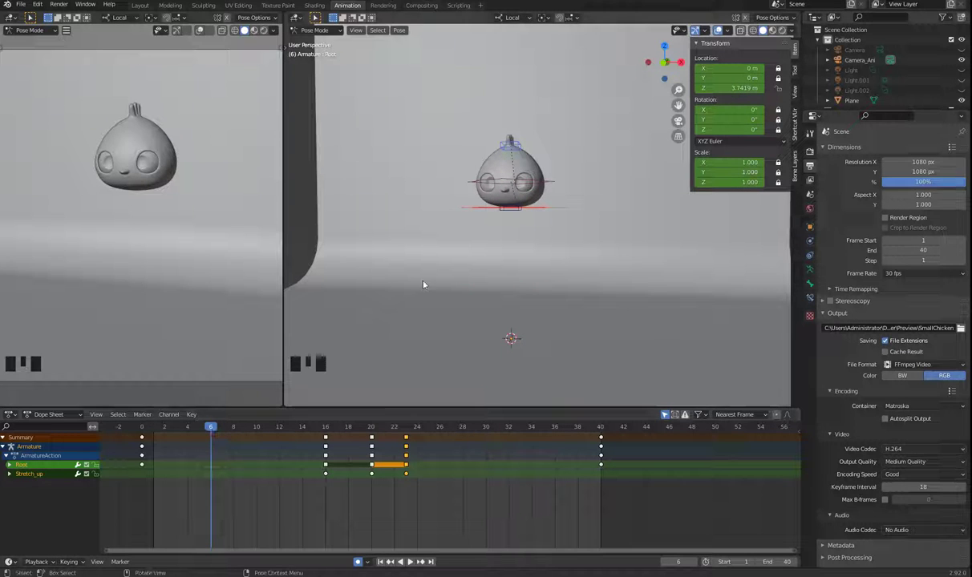
{"action": "left_click_drag", "start_coordinate": [344, 429], "coordinate": [557, 294]}
{"action": "scroll", "scroll_direction": "down", "scroll_amount": 3}
{"action": "left_click_drag", "start_coordinate": [557, 283], "coordinate": [549, 291]}
{"action": "left_click_drag", "start_coordinate": [557, 283], "coordinate": [551, 294]}
Step: Stop the playback, reframe the chicken and pick the Stretch_up bone
{"action": "key", "text": "space"}
{"action": "key", "text": "space"}
{"action": "middle_click", "coordinate": [549, 323]}
{"action": "scroll", "scroll_direction": "up", "scroll_amount": 3}
{"action": "left_click_drag", "start_coordinate": [587, 302], "coordinate": [309, 432]}
{"action": "left_click_drag", "start_coordinate": [309, 432], "coordinate": [285, 433]}
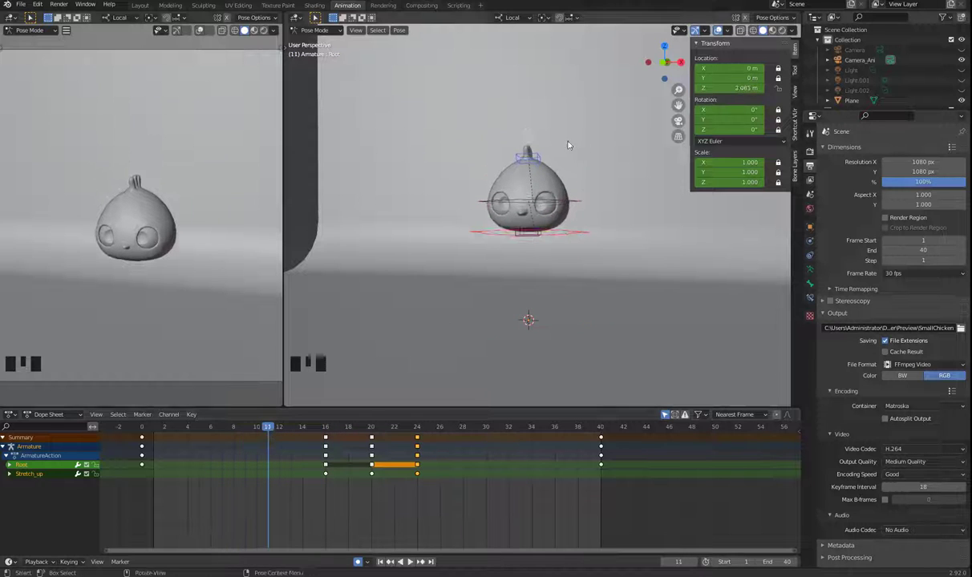
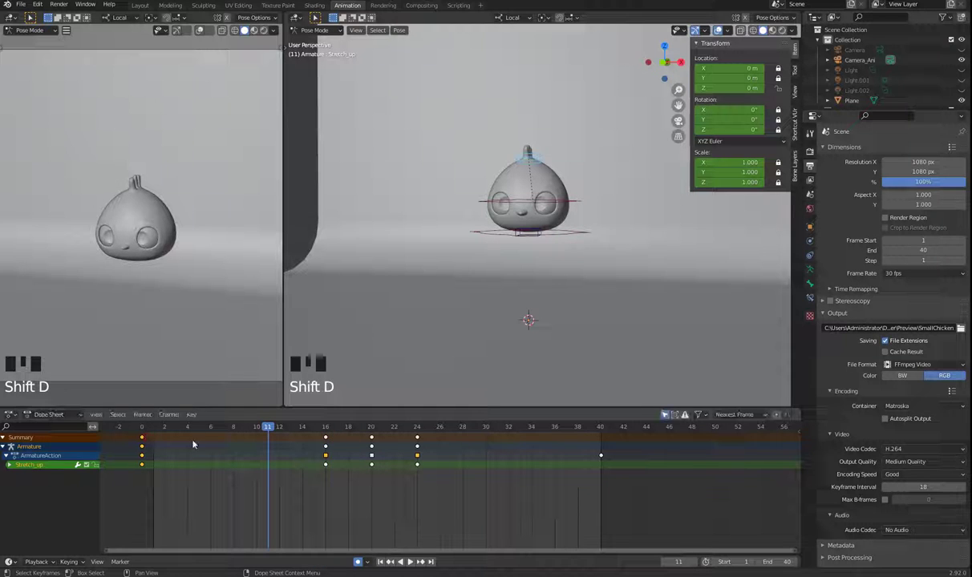
Step: Stop playback and set the viewport to a front view of the chicken
{"action": "key", "text": "shift+d"}
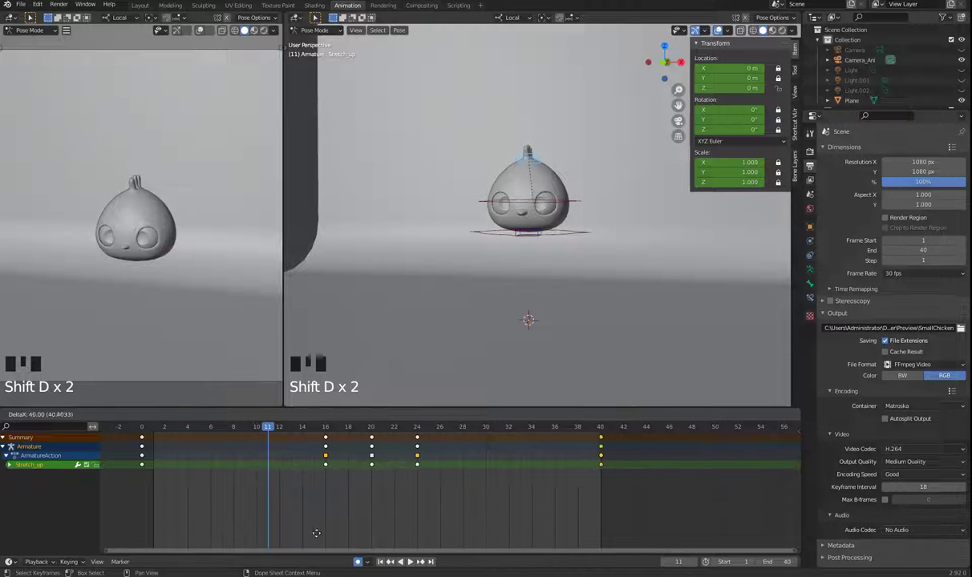
{"action": "middle_click", "coordinate": [584, 302]}
{"action": "key", "text": "KP_0"}
{"action": "middle_click", "coordinate": [594, 280]}
{"action": "scroll", "scroll_direction": "up", "scroll_amount": 3}
{"action": "left_click_drag", "start_coordinate": [147, 431], "coordinate": [326, 437]}
{"action": "left_click_drag", "start_coordinate": [662, 356], "coordinate": [655, 339]}
{"action": "key", "text": "KP_1"}
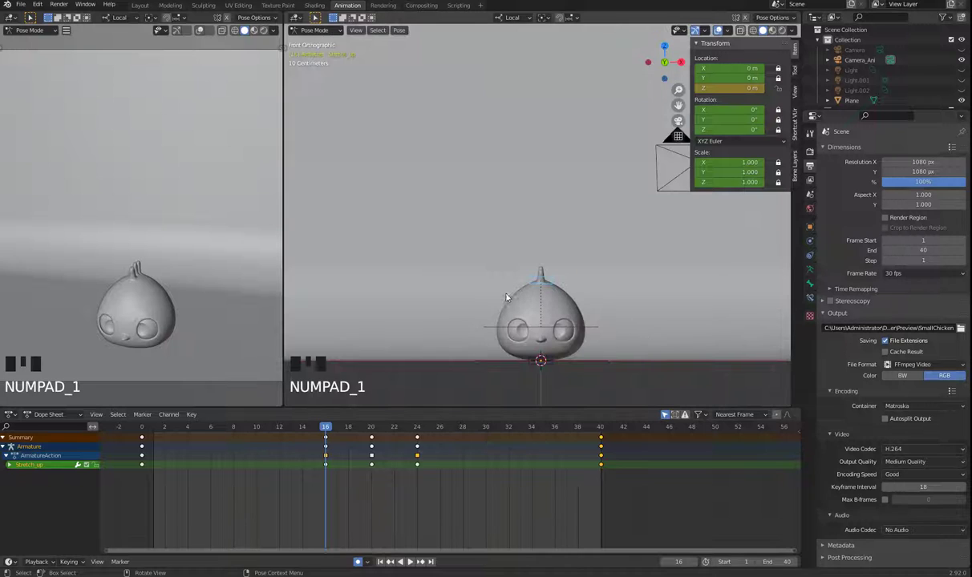
Step: Move and key the Stretch_up bone's location around frames 16, 20 and 24
{"action": "key", "text": "g"}
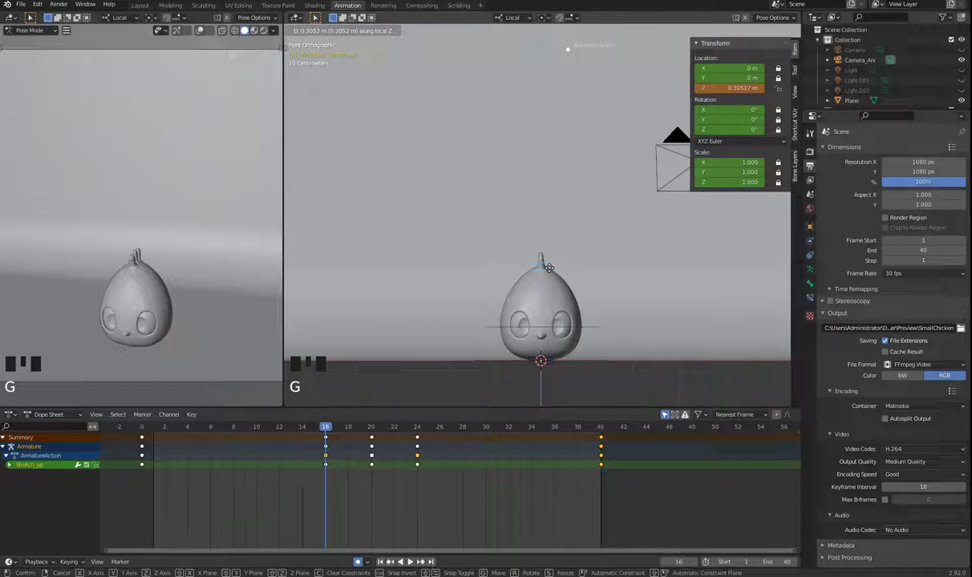
{"action": "left_click_drag", "start_coordinate": [309, 430], "coordinate": [247, 429]}
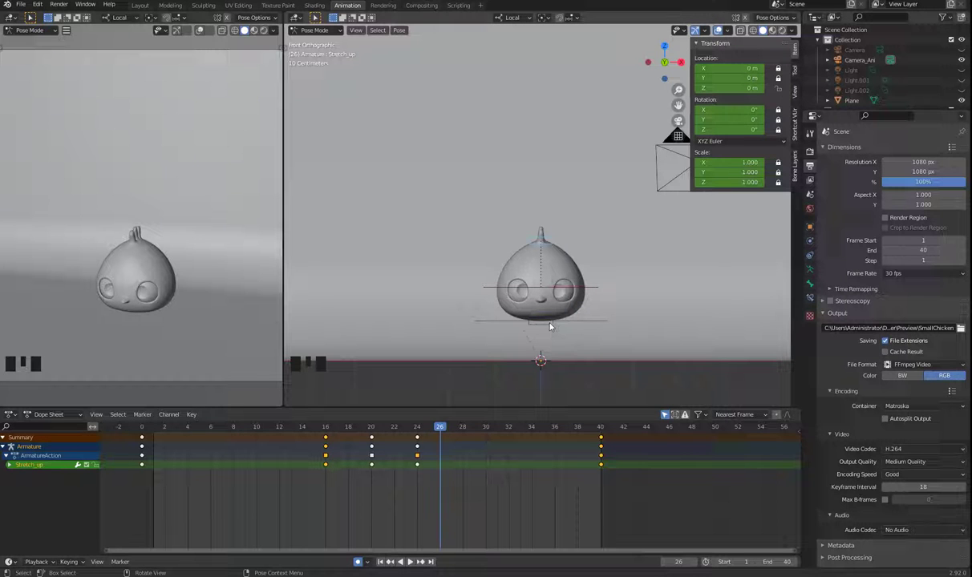
{"action": "left_click_drag", "start_coordinate": [422, 432], "coordinate": [420, 436]}
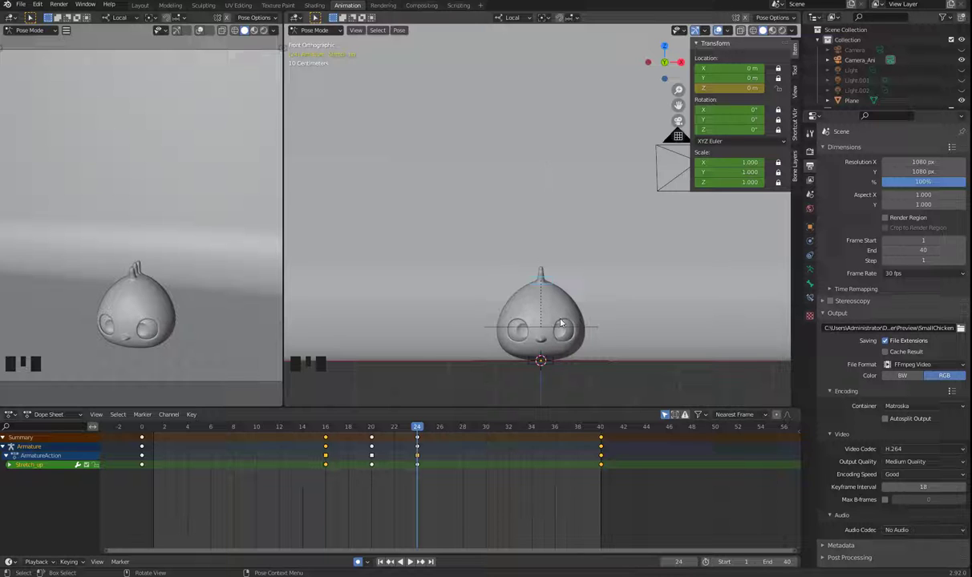
{"action": "key", "text": "g"}
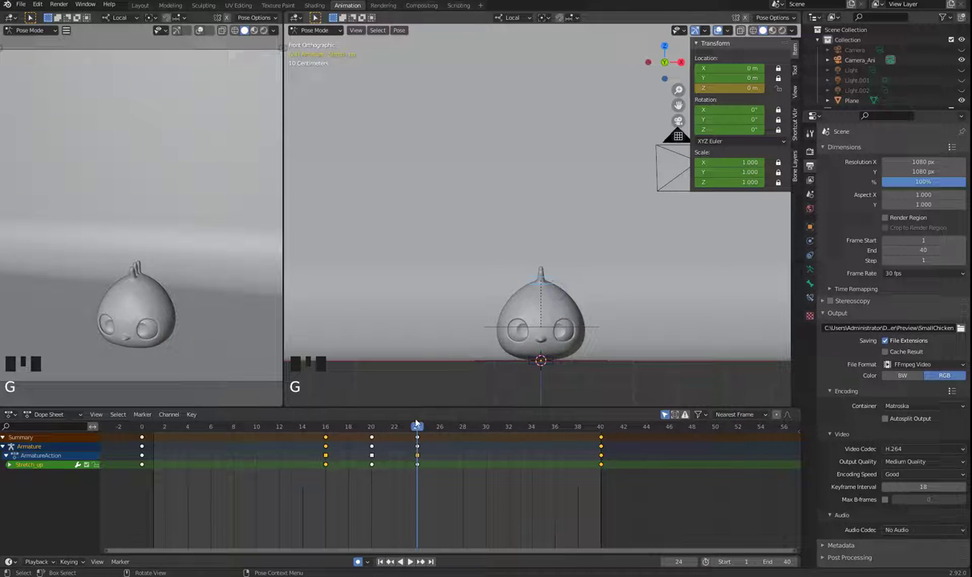
{"action": "left_click_drag", "start_coordinate": [386, 434], "coordinate": [556, 381]}
{"action": "key", "text": "ctrl+z"}
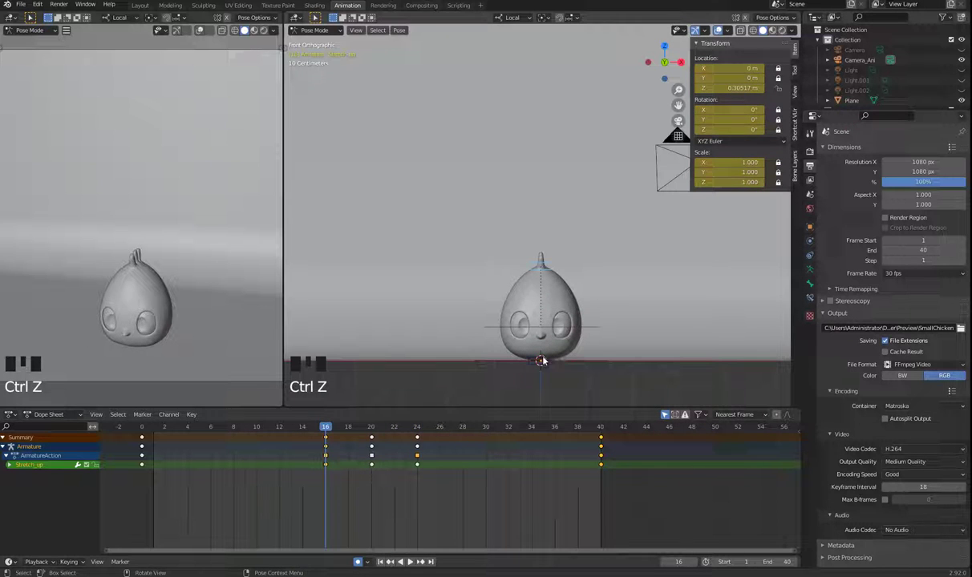
Step: Scrub through the Stretch_up keys out to frame 40 and back to frame 24 to check the stretch
{"action": "left_click_drag", "start_coordinate": [427, 431], "coordinate": [528, 348]}
{"action": "left_click", "coordinate": [548, 328]}
{"action": "left_click_drag", "start_coordinate": [443, 427], "coordinate": [555, 280]}
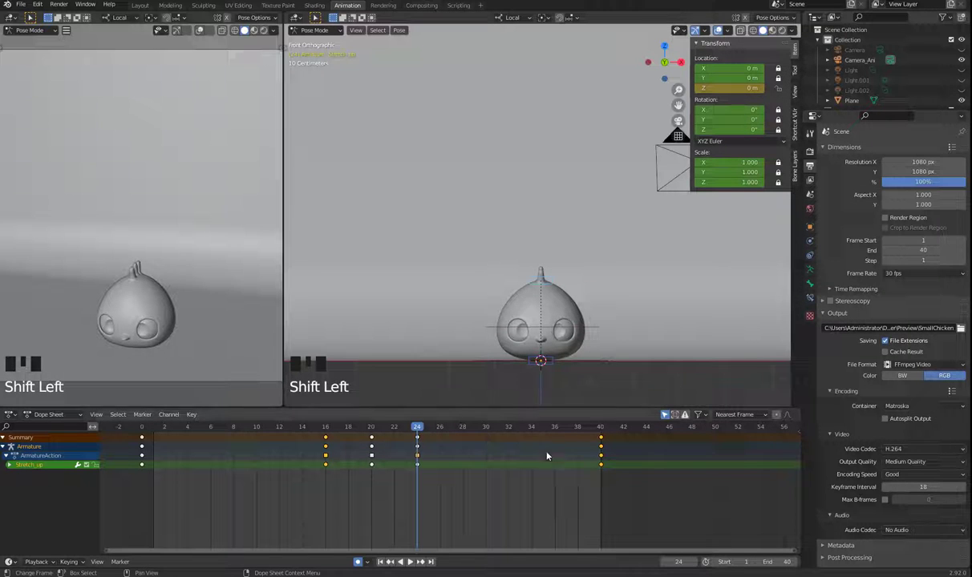
Step: Select Stretch_Low and move it along Z at frame 27 to key a squash pose
{"action": "left_click", "coordinate": [553, 362]}
{"action": "left_click", "coordinate": [554, 366]}
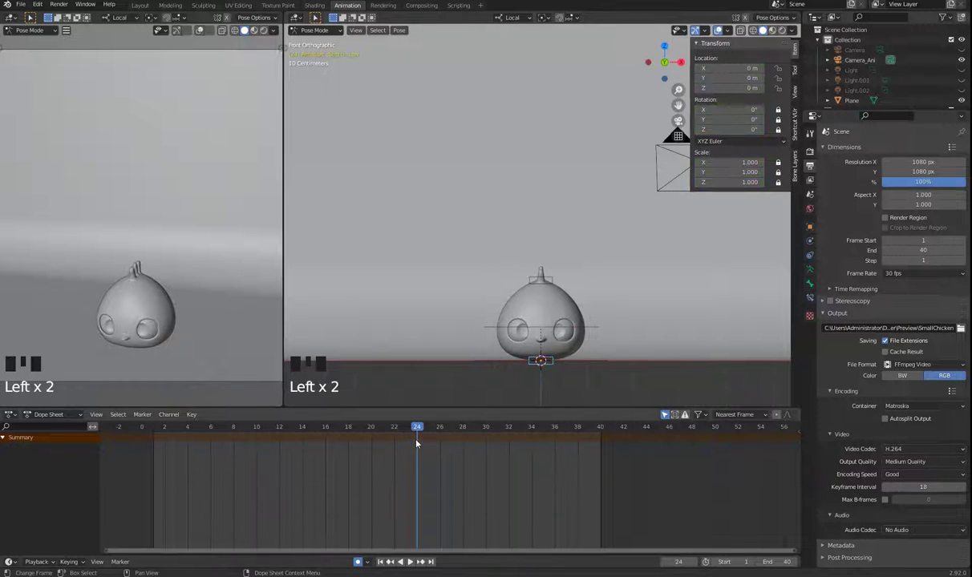
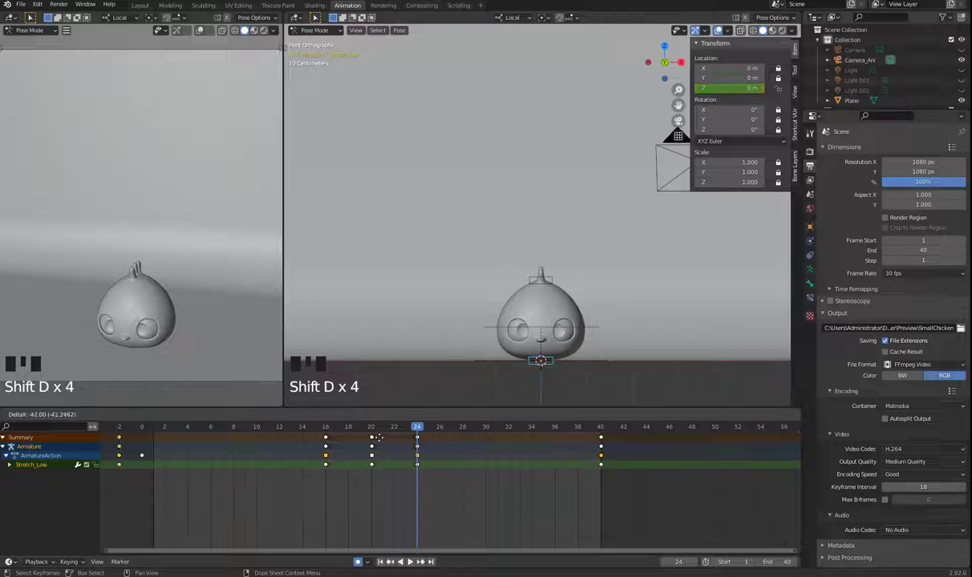
{"action": "left_click_drag", "start_coordinate": [426, 430], "coordinate": [513, 417]}
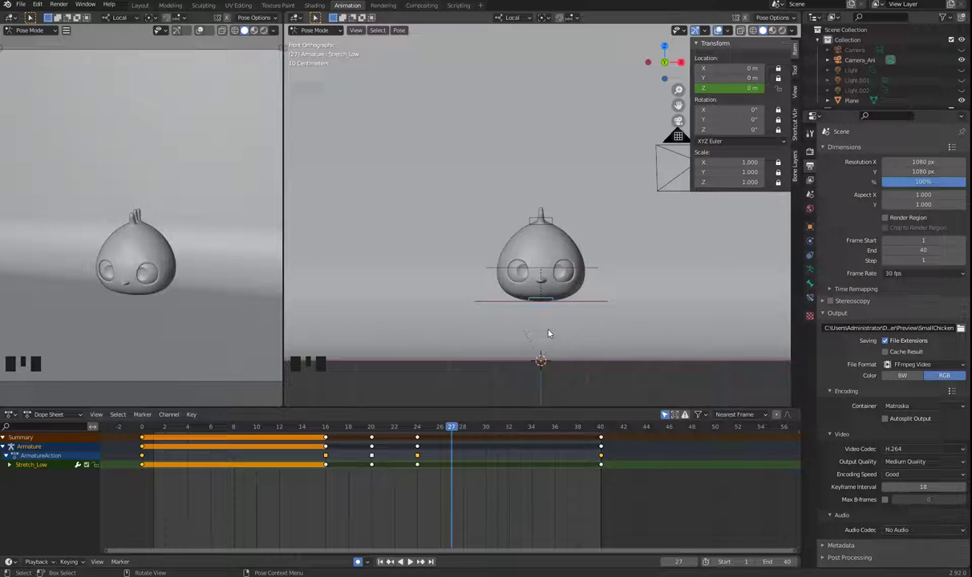
{"action": "left_click", "coordinate": [555, 307]}
{"action": "key", "text": "g"}
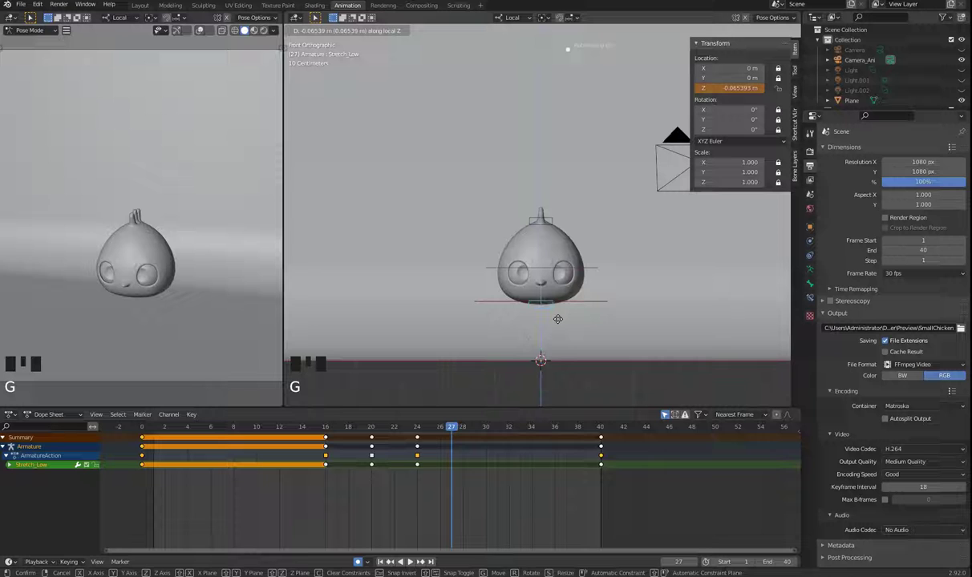
Step: Play back the bounce to review the added squash
{"action": "key", "text": "space"}
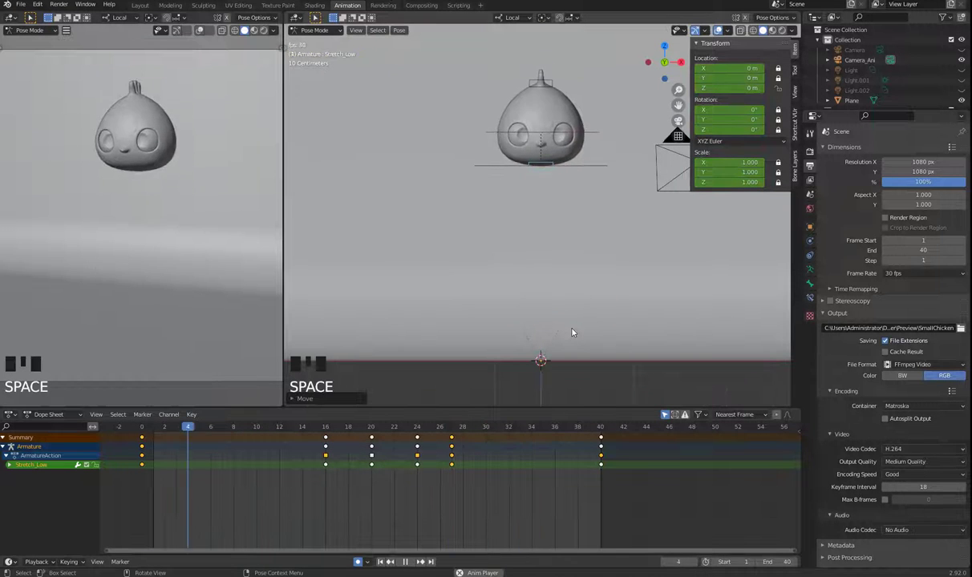
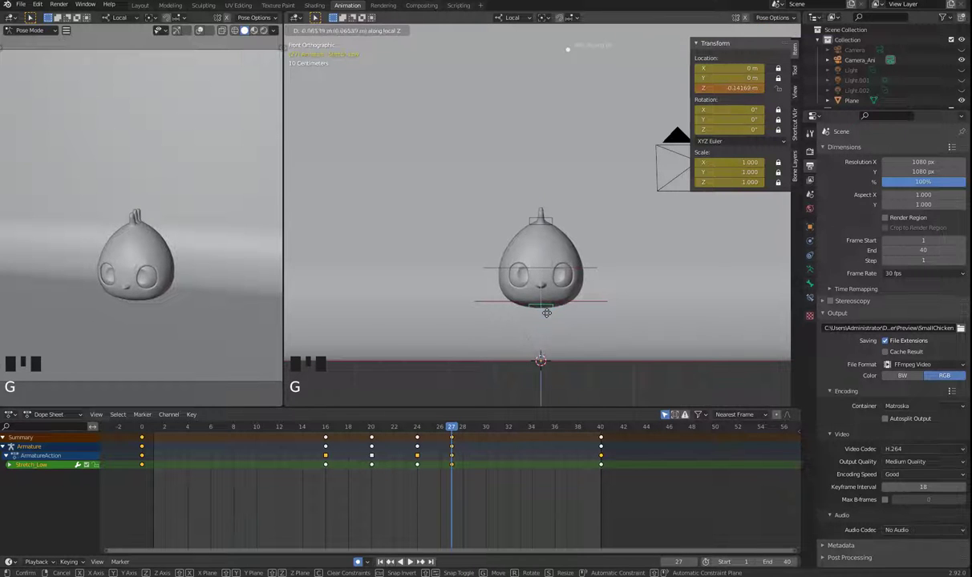
{"action": "key", "text": "space"}
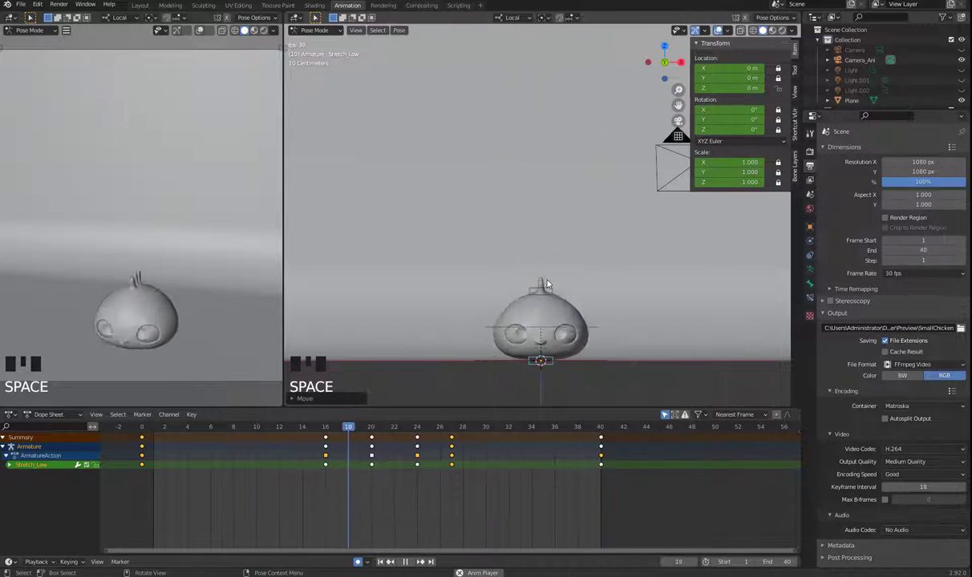
{"action": "scroll", "scroll_direction": "down", "scroll_amount": 3}
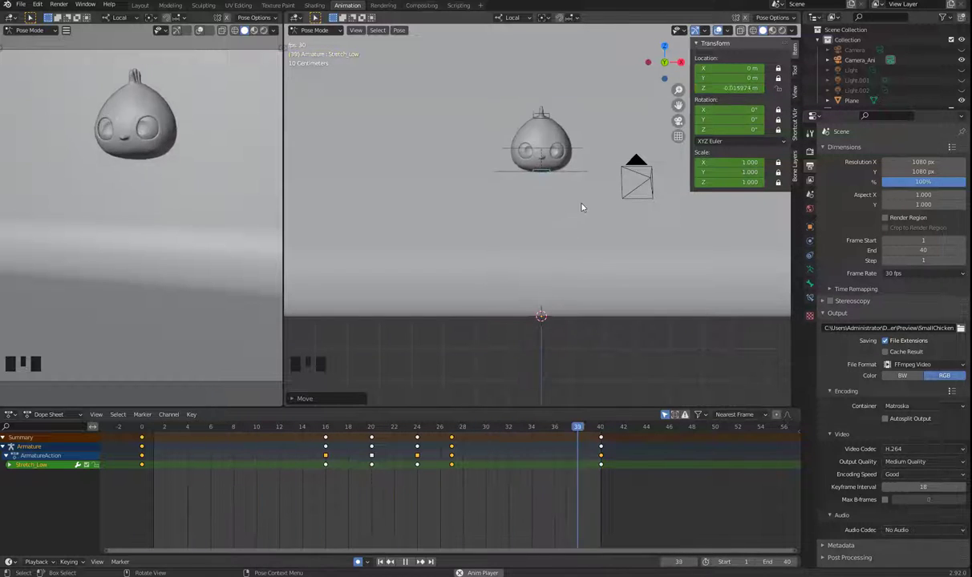
Step: Scrub to the start and replay the 40-frame bounce loop a couple of times to review it
{"action": "key", "text": "space"}
{"action": "left_click_drag", "start_coordinate": [446, 427], "coordinate": [372, 428]}
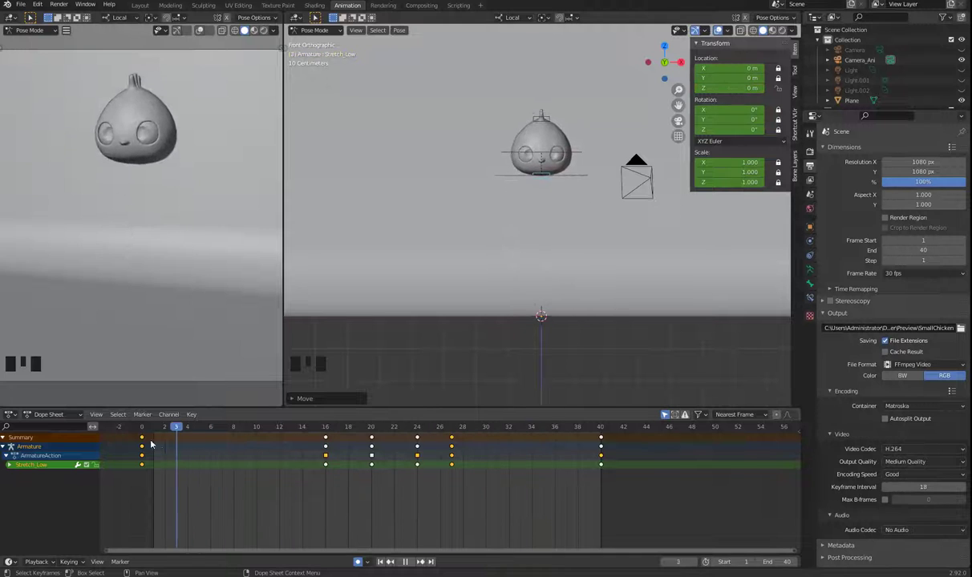
{"action": "key", "text": "space"}
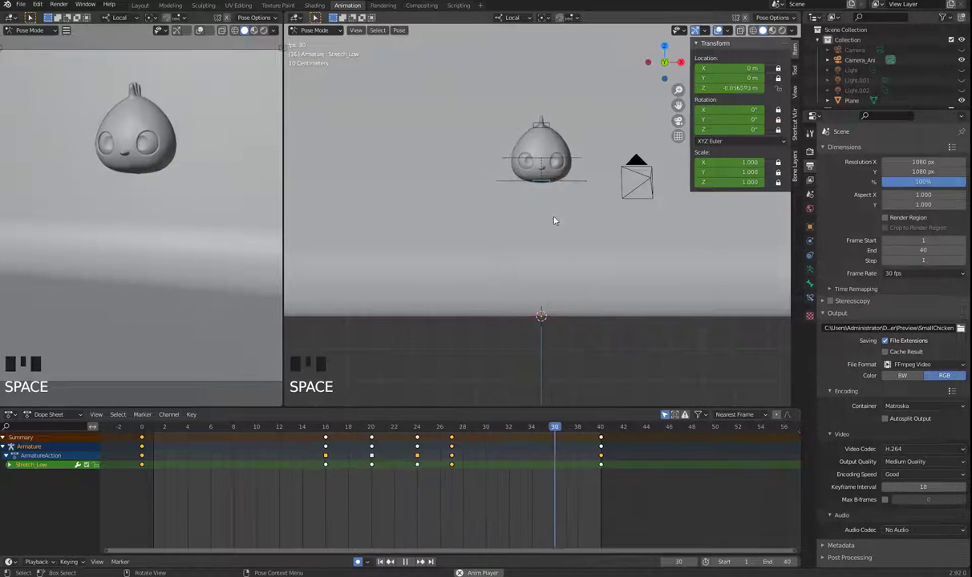
{"action": "key", "text": "space"}
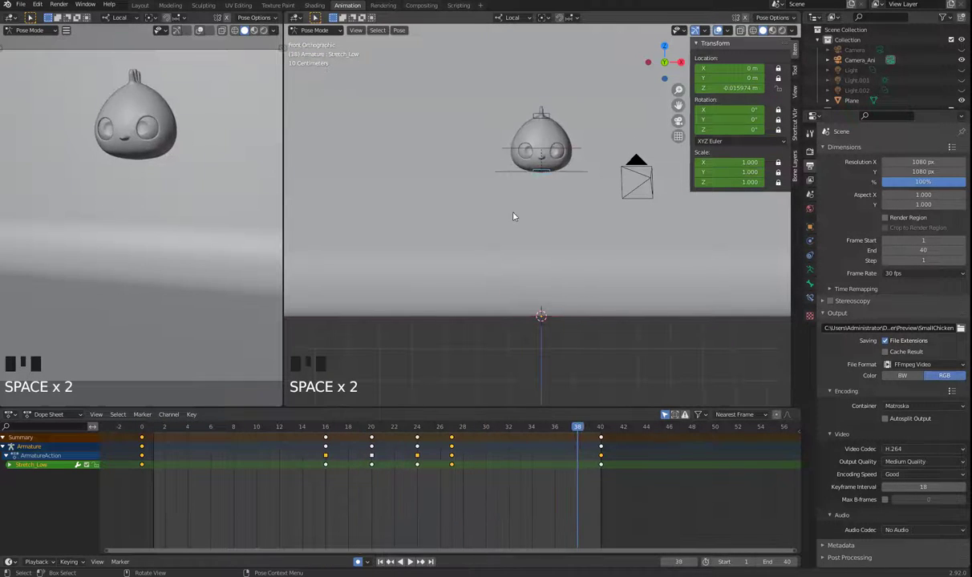
{"action": "key", "text": "space"}
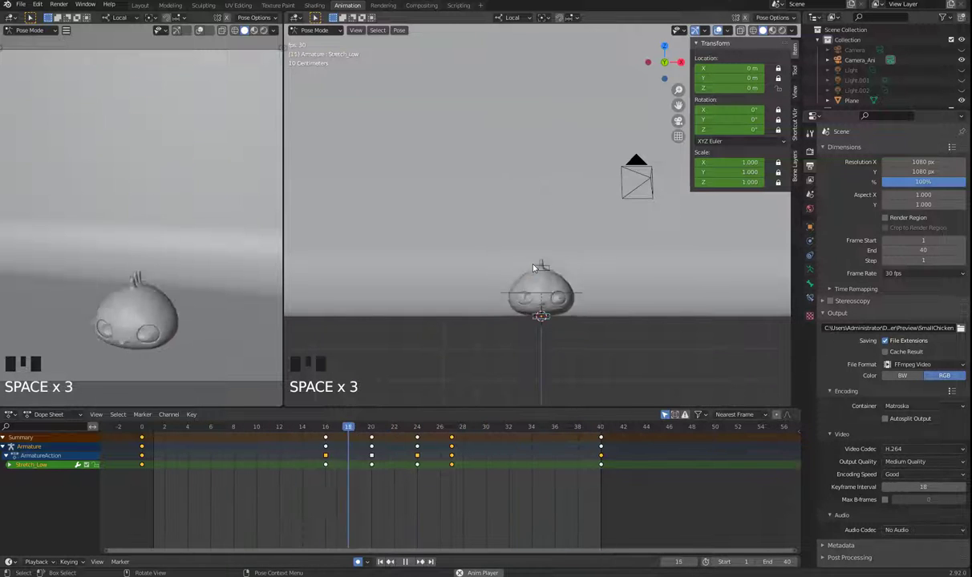
{"action": "key", "text": "space"}
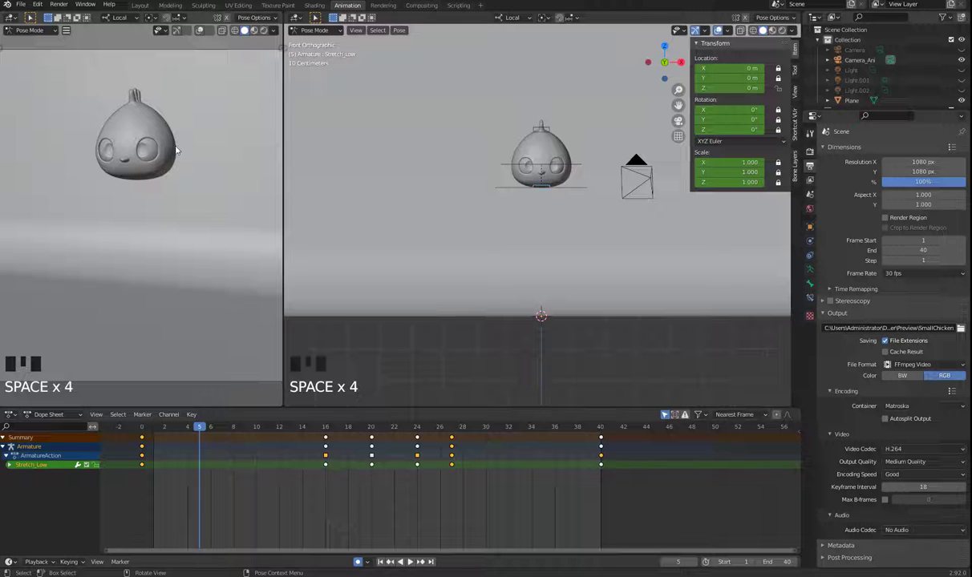